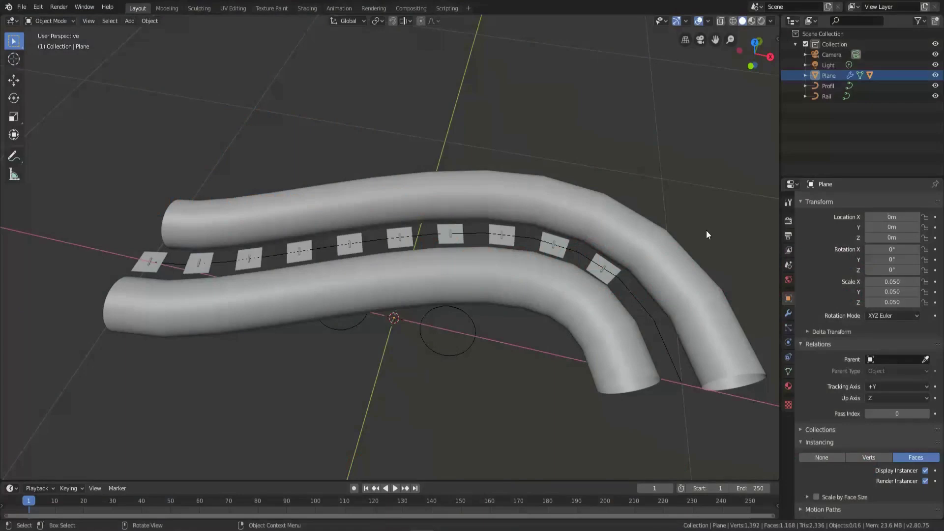
# Select the tube Rail object in the viewport
pyautogui.click(385, 212)
# Select the Plane holding the sleeper quads, revealing its 0.05 scale
pyautogui.click(145, 269)
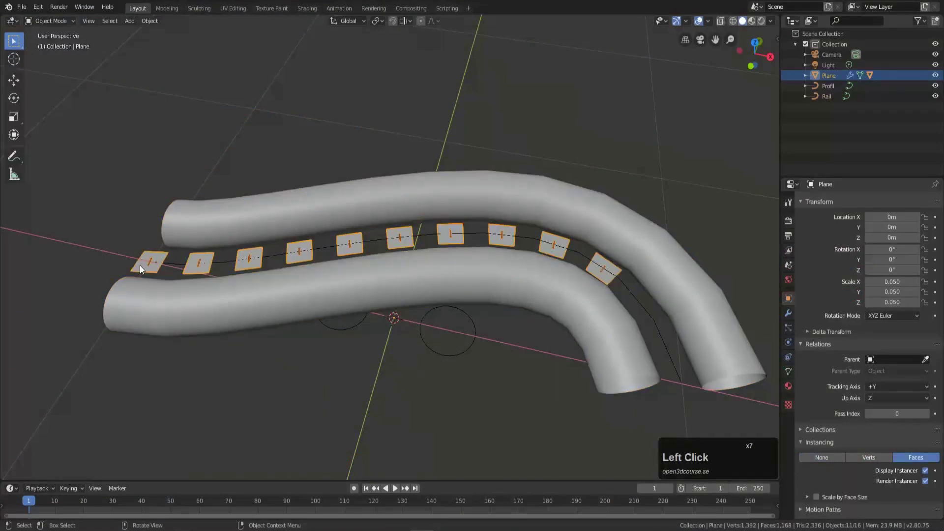
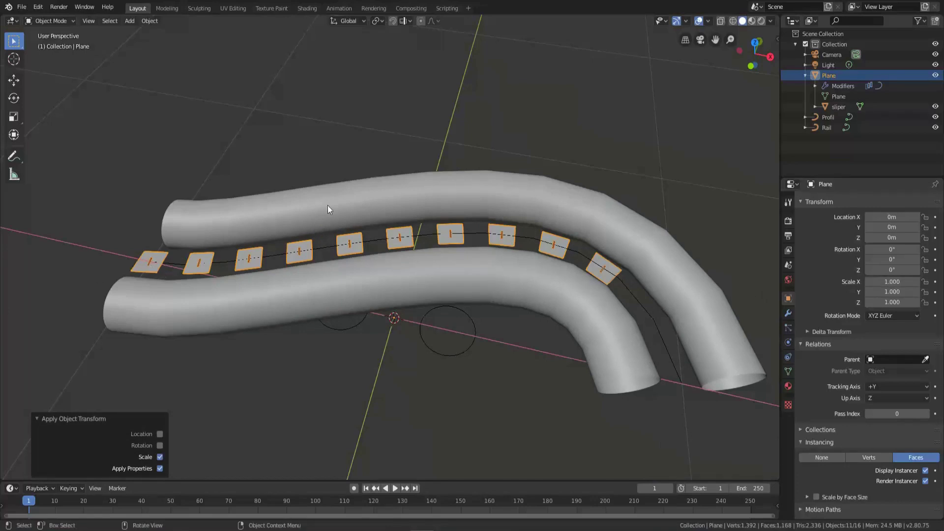
# Select the sliper object in the Outliner and clear its scale to 1 with Alt+S
pyautogui.click(843, 107)
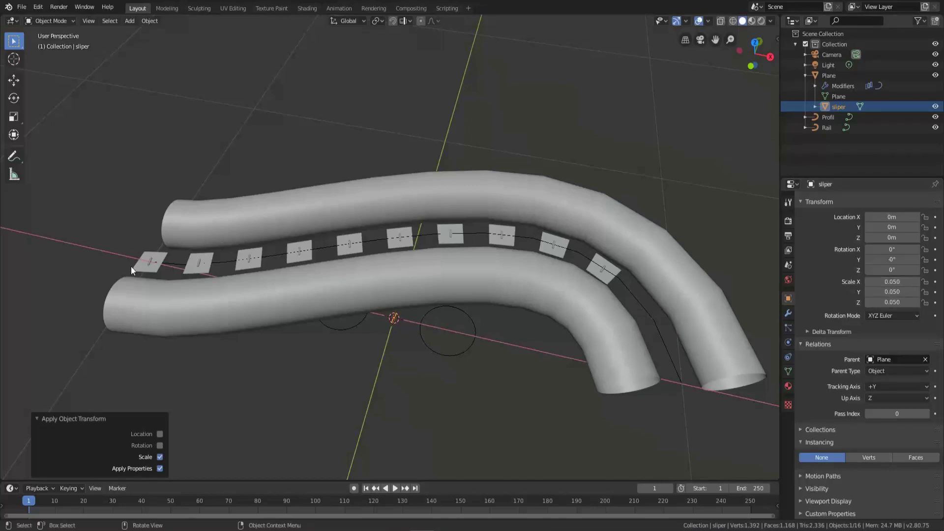
pyautogui.click(841, 113)
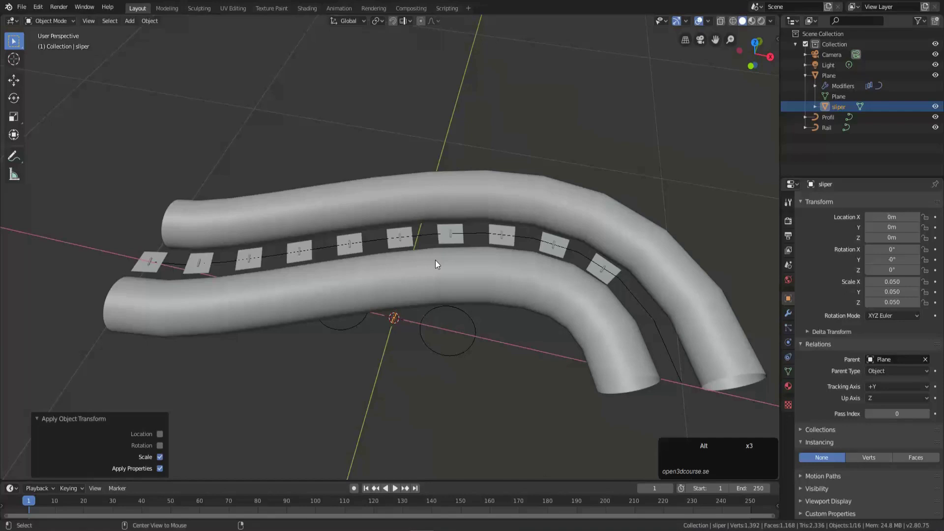
pyautogui.press('alt+s')
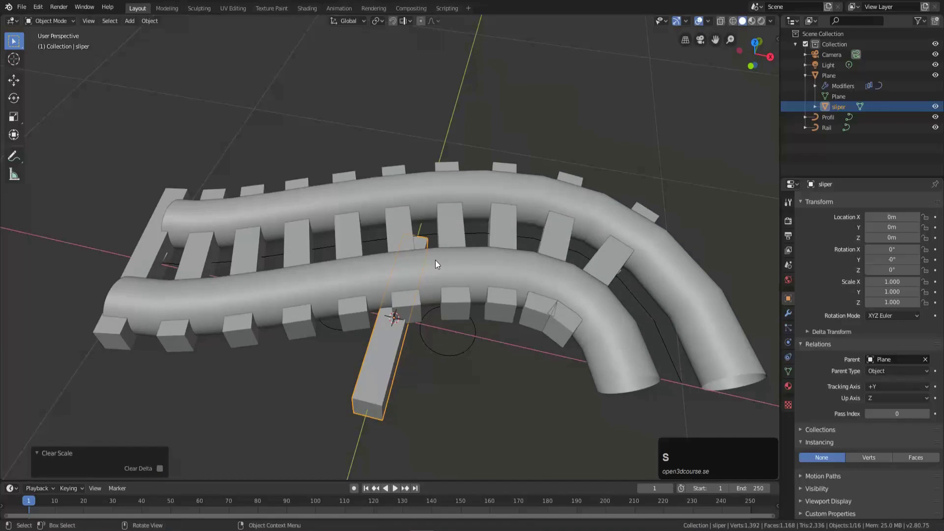